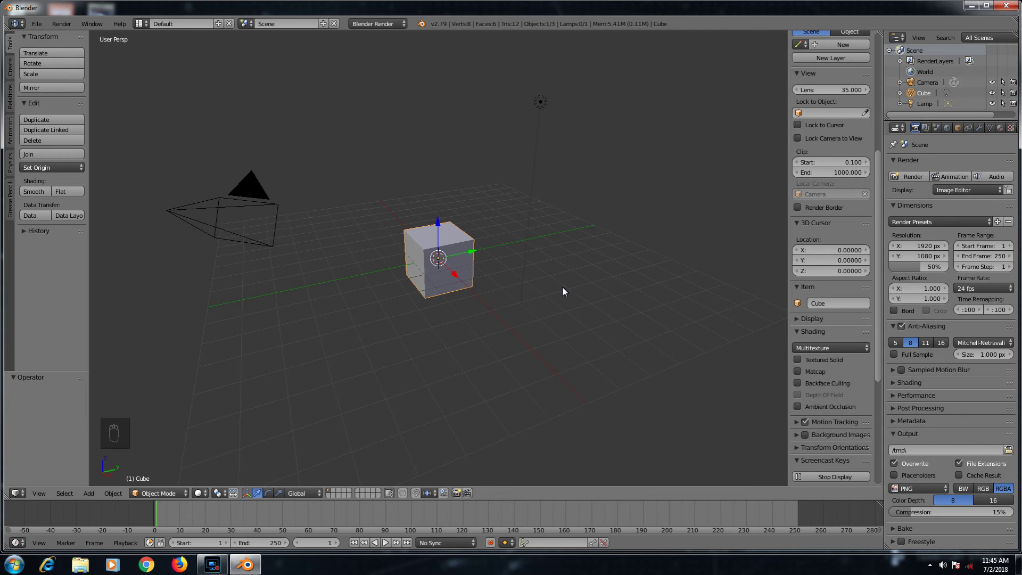
# Step: Delete the default cube and add a cylinder at the scene centre
pyautogui.press('Delete')
pyautogui.press('shift+s')
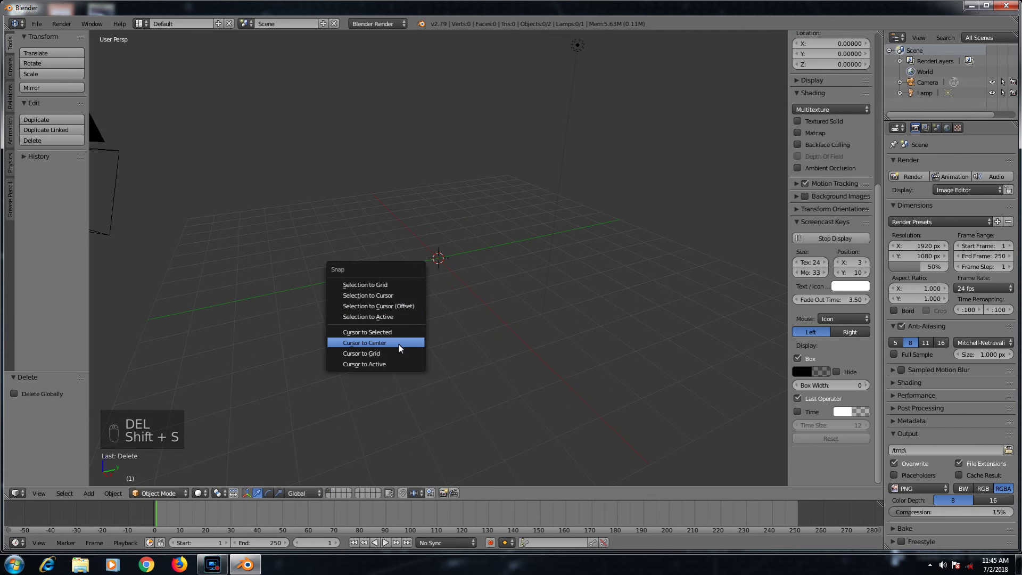
pyautogui.press('shift+a')
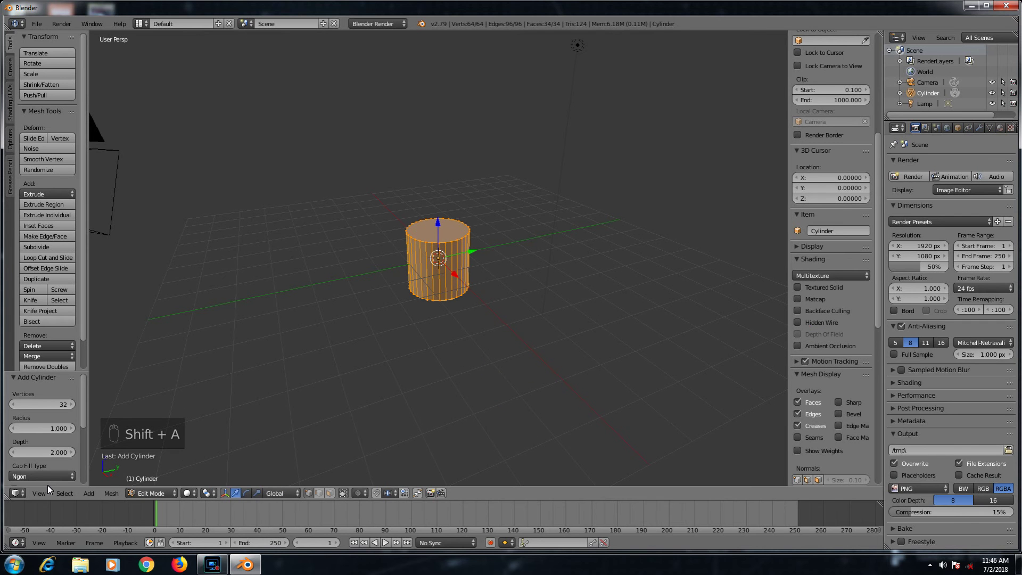
# Step: View the cylinder from the front in orthographic wireframe, zoomed in
pyautogui.moveTo(45, 478); pyautogui.dragTo(18, 430)
pyautogui.press('z')
pyautogui.press('KP_5')
pyautogui.press('Escape')
pyautogui.moveTo(233, 466); pyautogui.dragTo(295, 452)
pyautogui.press('KP_5')
pyautogui.moveTo(295, 452); pyautogui.dragTo(445, 381)
pyautogui.press('KP_1')
pyautogui.press('KP_5')
pyautogui.press('KP_1')
pyautogui.press('KP_5')
pyautogui.press('z')
pyautogui.moveTo(475, 356); pyautogui.dragTo(297, 504)
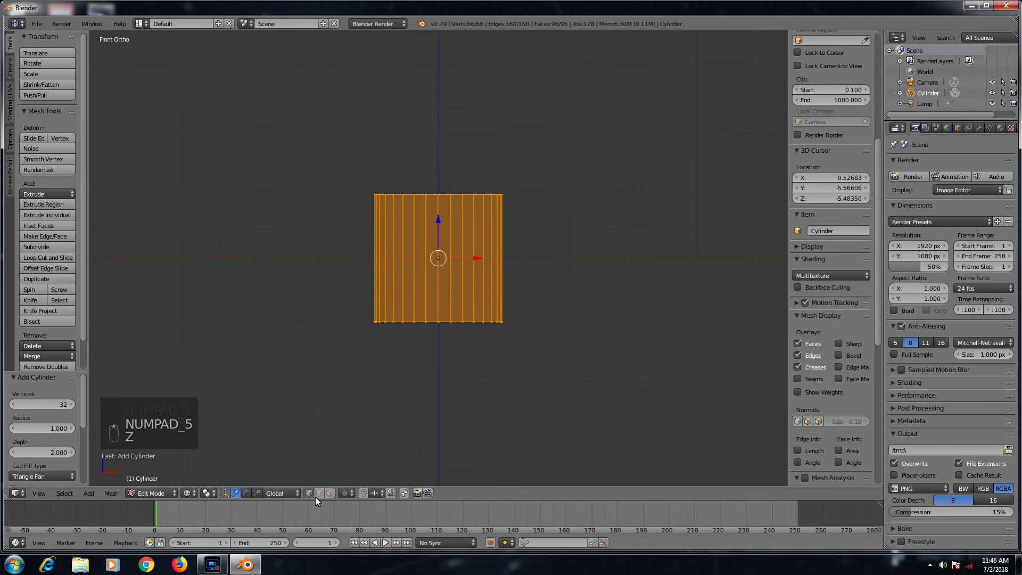
pyautogui.moveTo(309, 500); pyautogui.dragTo(485, 268)
# Step: Box-select the bottom ring of vertices and scale it down to taper the cylinder
pyautogui.press('a')
pyautogui.middleClick(399, 431)
pyautogui.press('b')
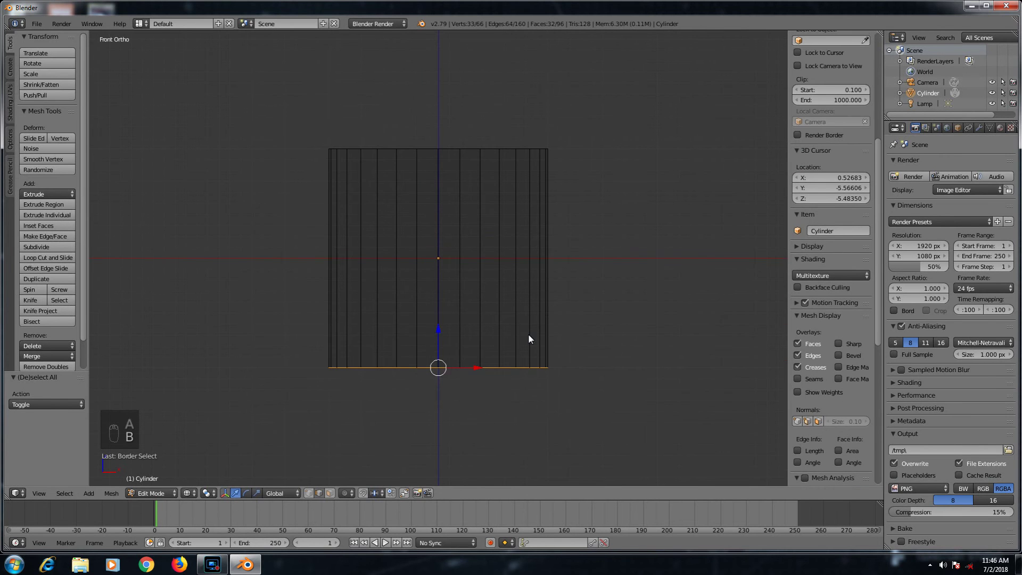
pyautogui.moveTo(439, 319); pyautogui.dragTo(505, 399)
pyautogui.press('s')
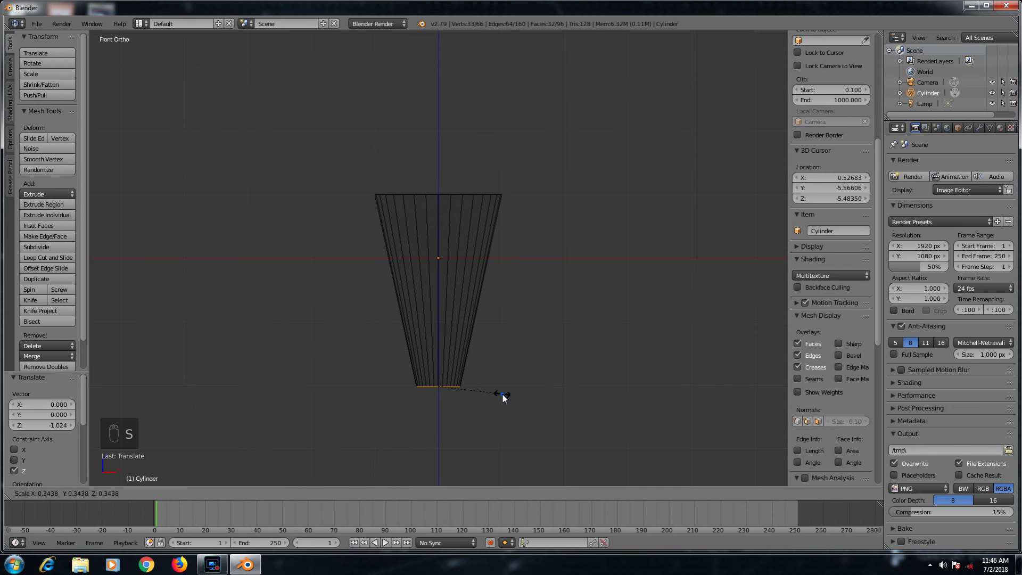
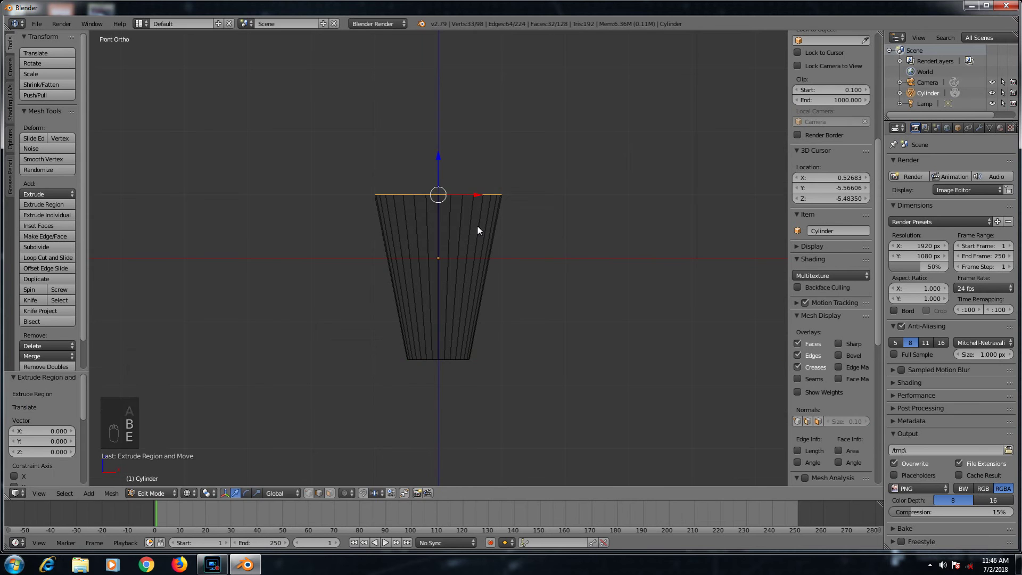
# Step: Extrude and scale the top rim inward to form a thick lip
pyautogui.moveTo(445, 114); pyautogui.dragTo(612, 211)
pyautogui.press('s')
pyautogui.press('e')
pyautogui.moveTo(441, 115); pyautogui.dragTo(627, 226)
pyautogui.press('s')
pyautogui.press('e')
# Step: Push the inner rim down to give the cup an inner wall, then deselect everything
pyautogui.moveTo(440, 221); pyautogui.dragTo(437, 389)
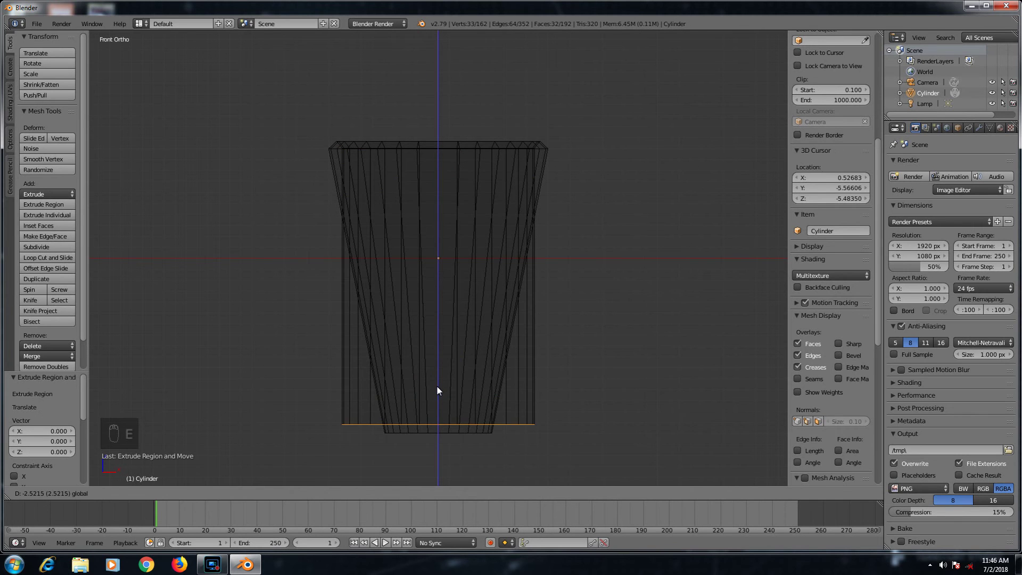
pyautogui.press('s')
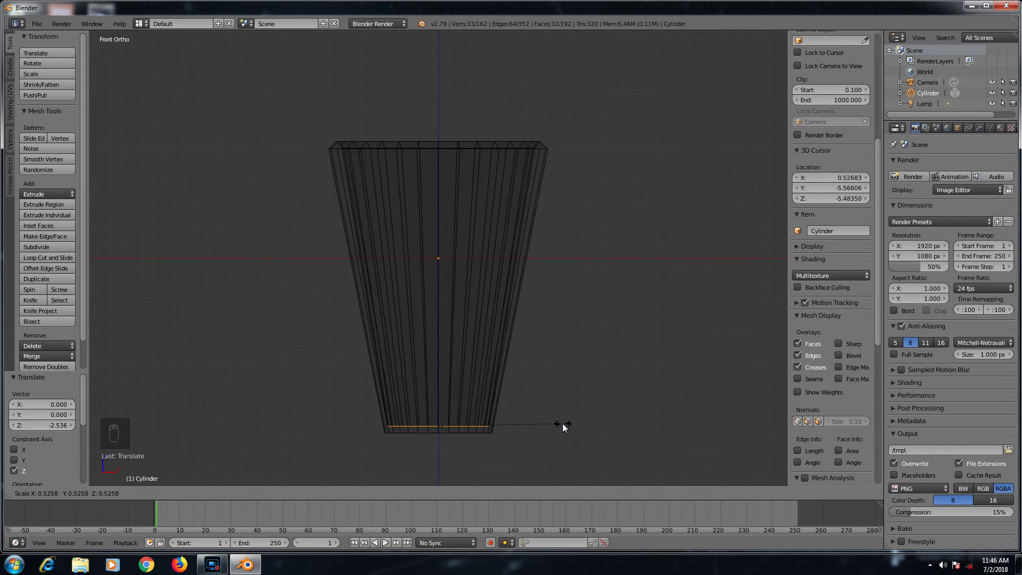
pyautogui.press('z')
pyautogui.press('a')
pyautogui.press('z')
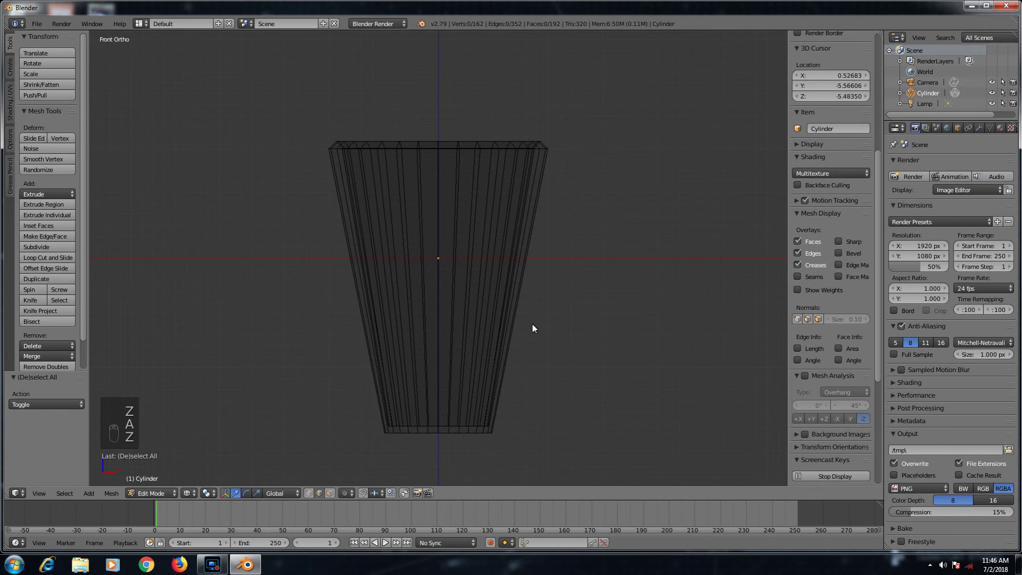
# Step: Add a Catmull-Clark subdivision surface at level 4 and a loop cut through the lower wall
pyautogui.moveTo(975, 151); pyautogui.dragTo(812, 342)
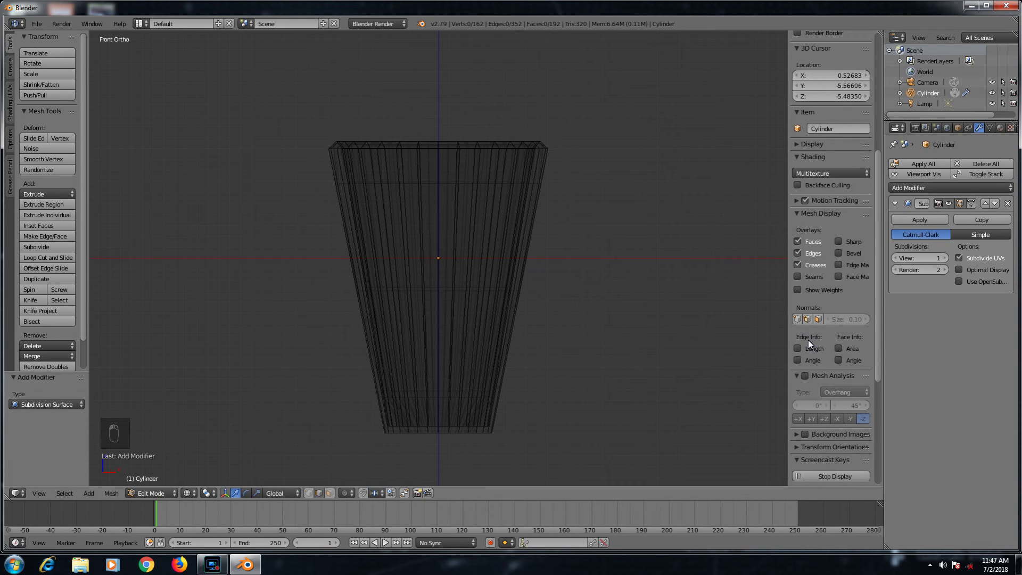
pyautogui.moveTo(959, 273); pyautogui.dragTo(555, 228)
pyautogui.press('z')
pyautogui.moveTo(552, 227); pyautogui.dragTo(551, 379)
pyautogui.press('ctrl+r')
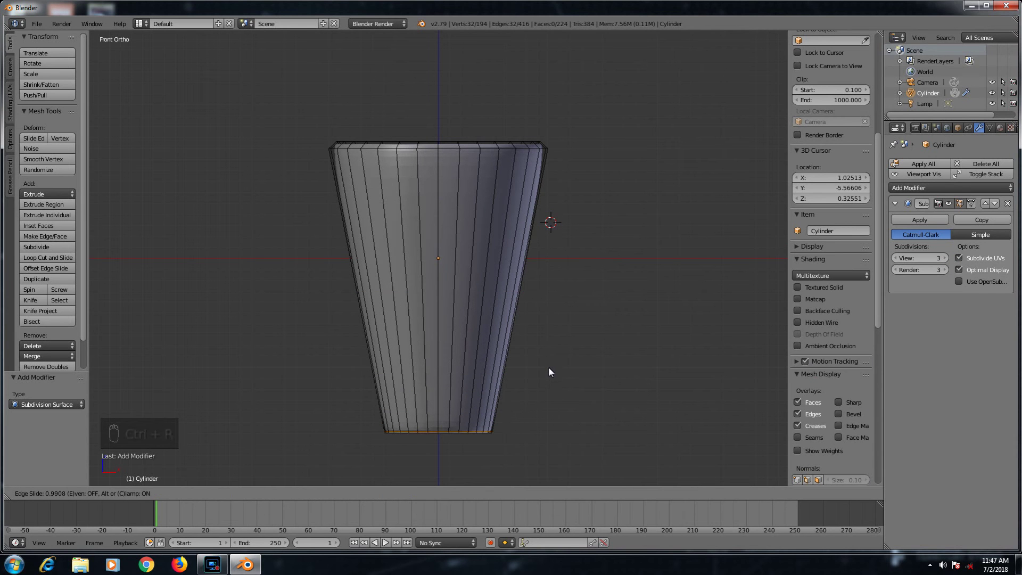
pyautogui.press('z')
pyautogui.moveTo(554, 331); pyautogui.dragTo(491, 157)
pyautogui.moveTo(491, 157); pyautogui.dragTo(491, 157)
pyautogui.press('ctrl+r')
pyautogui.press('ctrl+z')
# Step: Add edge loops near the rim to sharpen it, then return to solid shading
pyautogui.press('a')
pyautogui.moveTo(475, 148); pyautogui.dragTo(459, 196)
pyautogui.press('ctrl+r')
pyautogui.press('z')
pyautogui.moveTo(462, 162); pyautogui.dragTo(461, 188)
pyautogui.press('ctrl+r')
pyautogui.press('z')
pyautogui.press('ctrl+z')
pyautogui.moveTo(455, 158); pyautogui.dragTo(425, 147)
pyautogui.press('ctrl+r')
pyautogui.moveTo(415, 140); pyautogui.dragTo(423, 200)
pyautogui.press('ctrl+r')
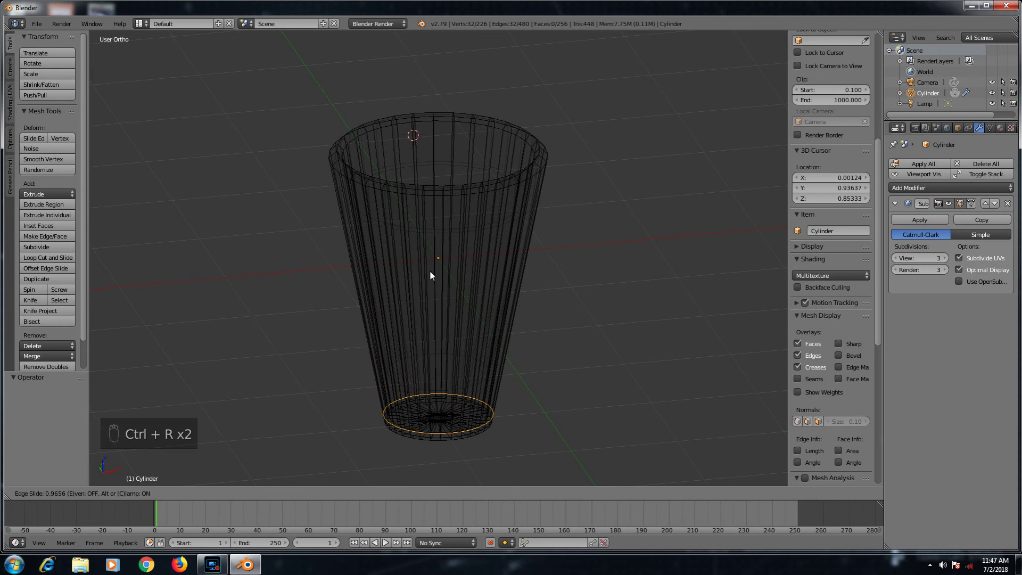
pyautogui.press('z')
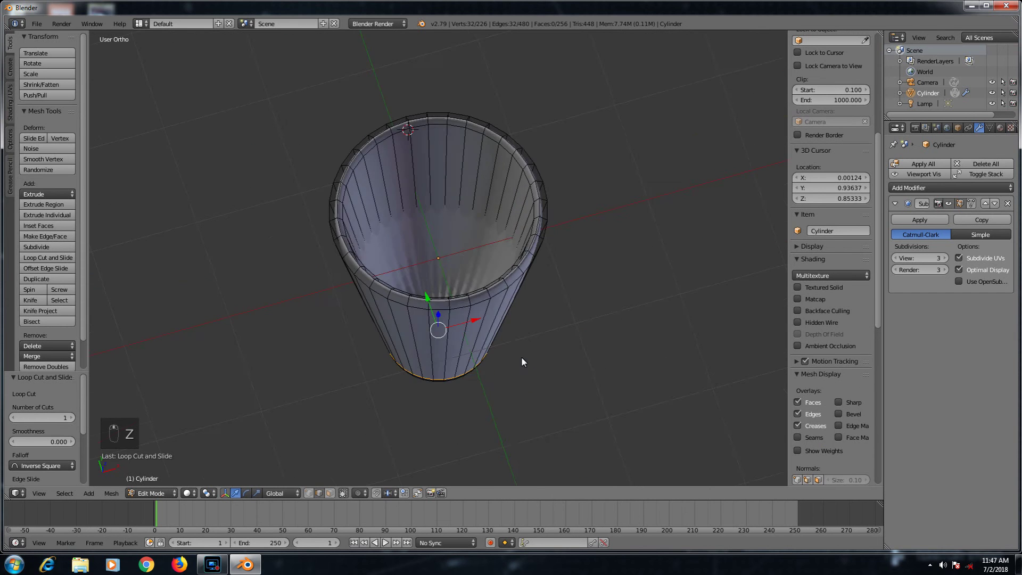
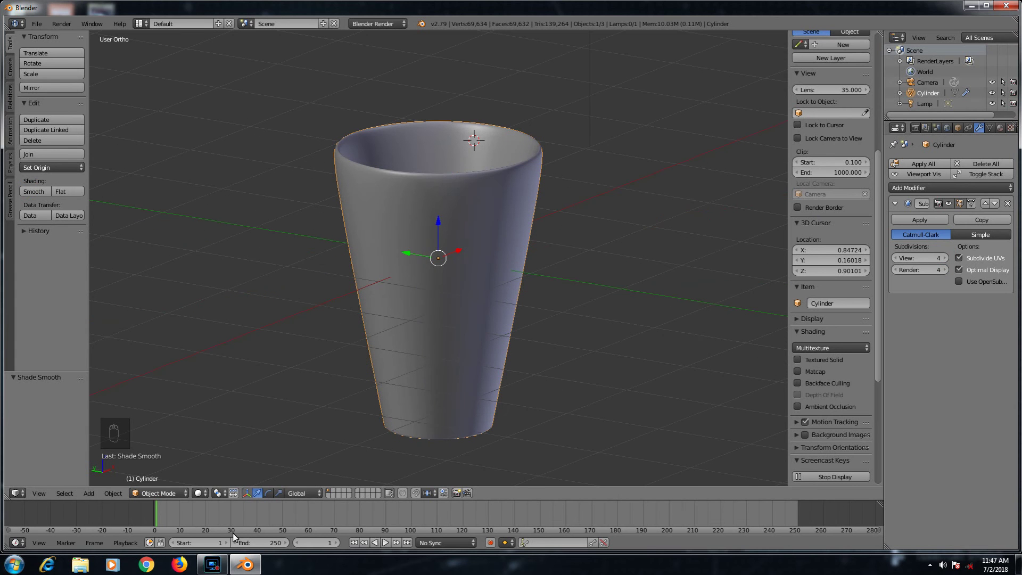
pyautogui.moveTo(475, 314); pyautogui.dragTo(518, 328)
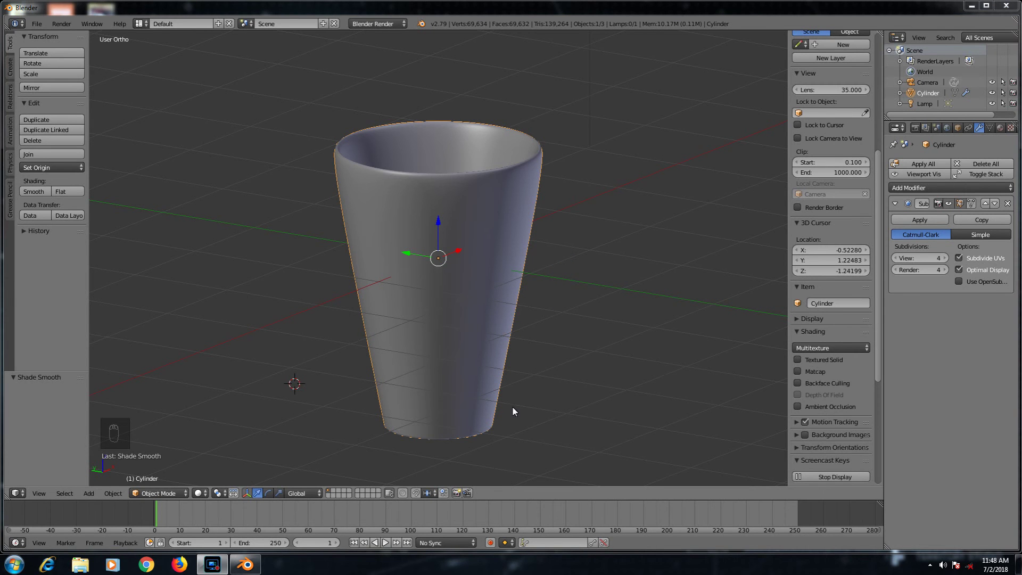
pyautogui.moveTo(569, 327); pyautogui.dragTo(495, 338)
pyautogui.press('Escape')
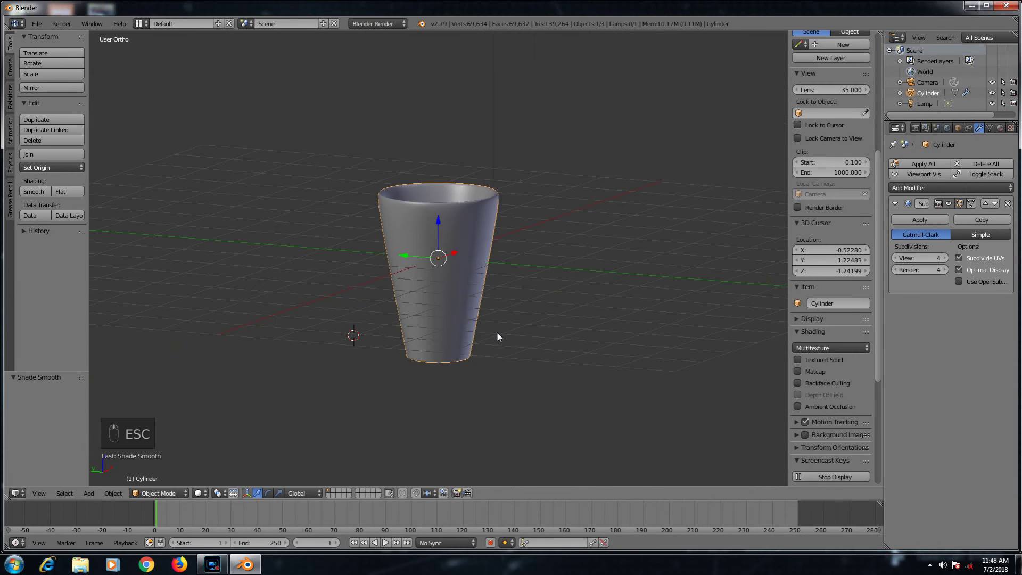
# Step: Add a large ground plane beneath the cup, scaled up from the front view
pyautogui.press('shift+a')
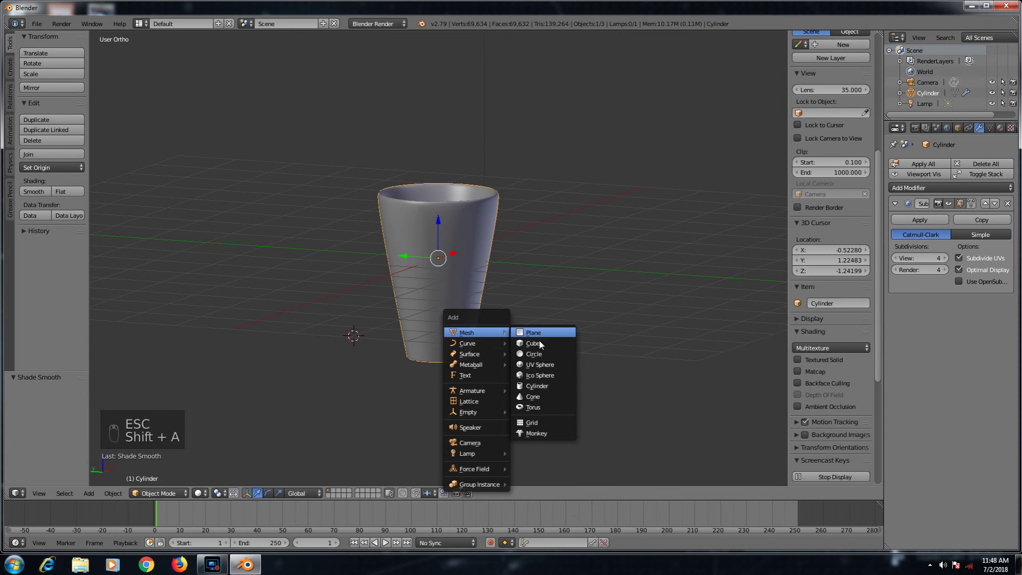
pyautogui.press('shift+s')
pyautogui.press('shift+a')
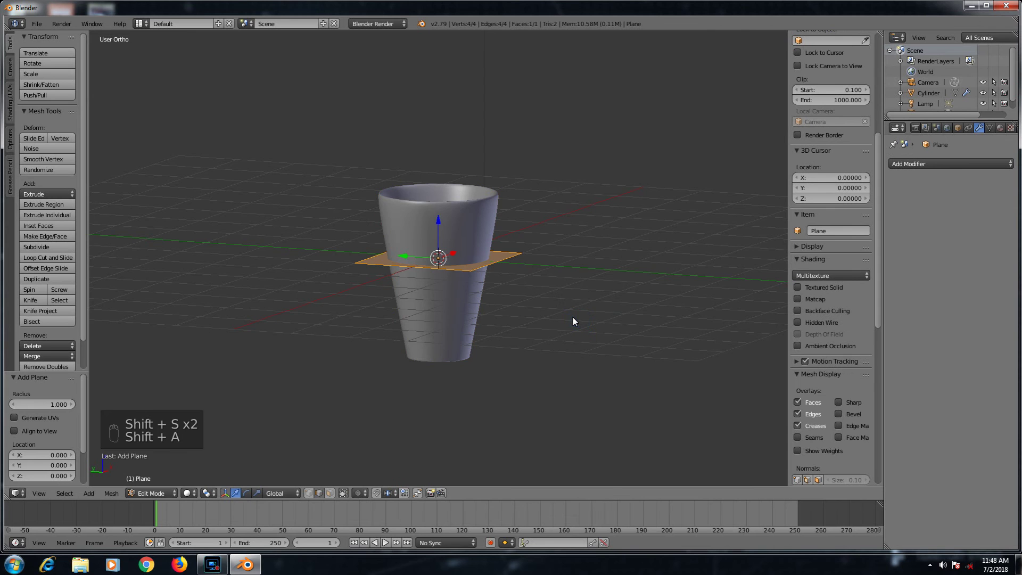
pyautogui.press('KP_1')
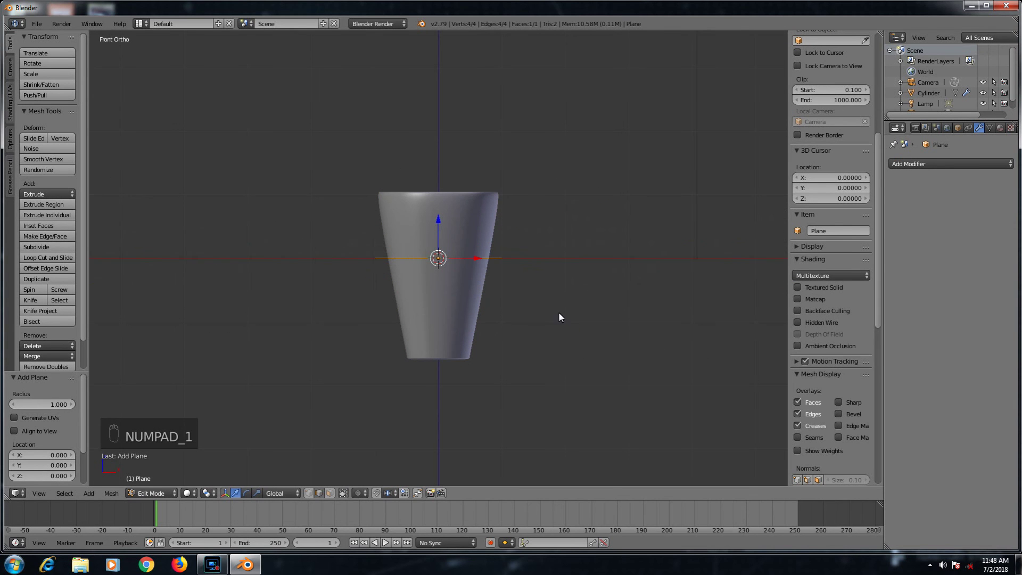
pyautogui.moveTo(440, 312); pyautogui.dragTo(440, 328)
pyautogui.press('s')
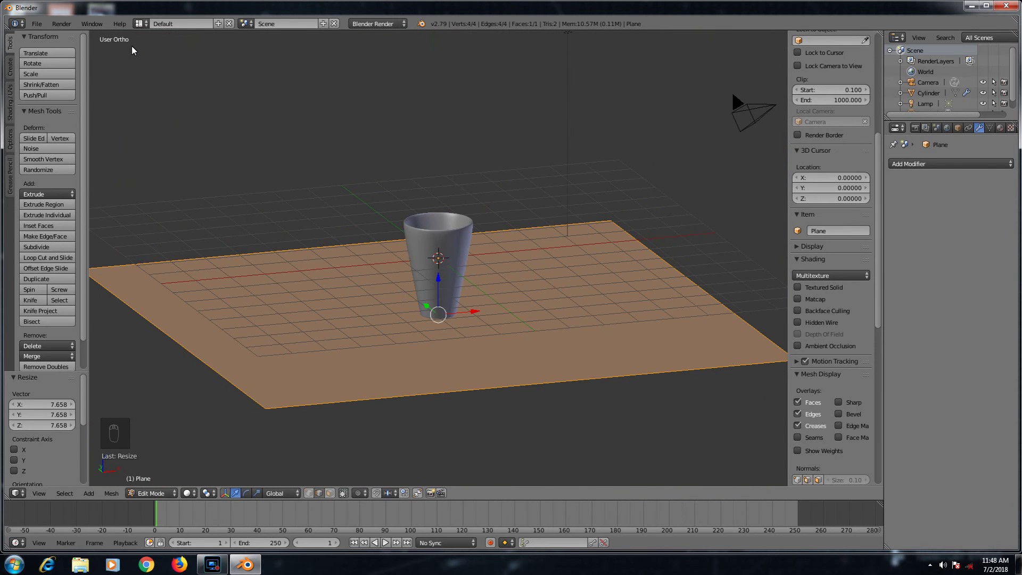
# Step: Switch the screen layout from Default to Compositing
pyautogui.moveTo(146, 29); pyautogui.dragTo(571, 391)
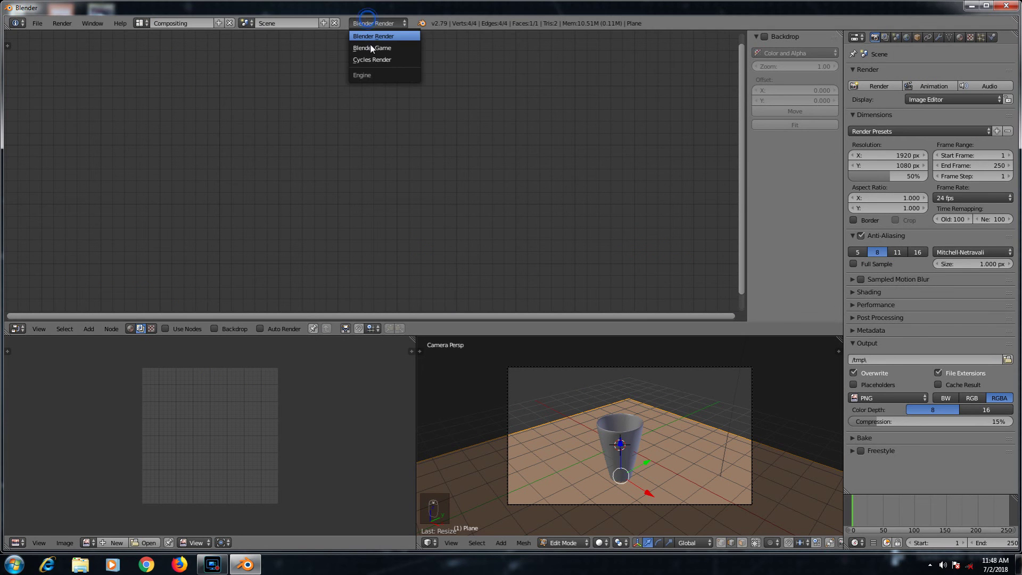
# Step: Set the render engine to Cycles and give the plane a material with an Image Texture feeding its Diffuse BSDF
pyautogui.moveTo(149, 280); pyautogui.dragTo(635, 458)
pyautogui.press('Delete')
pyautogui.press('u')
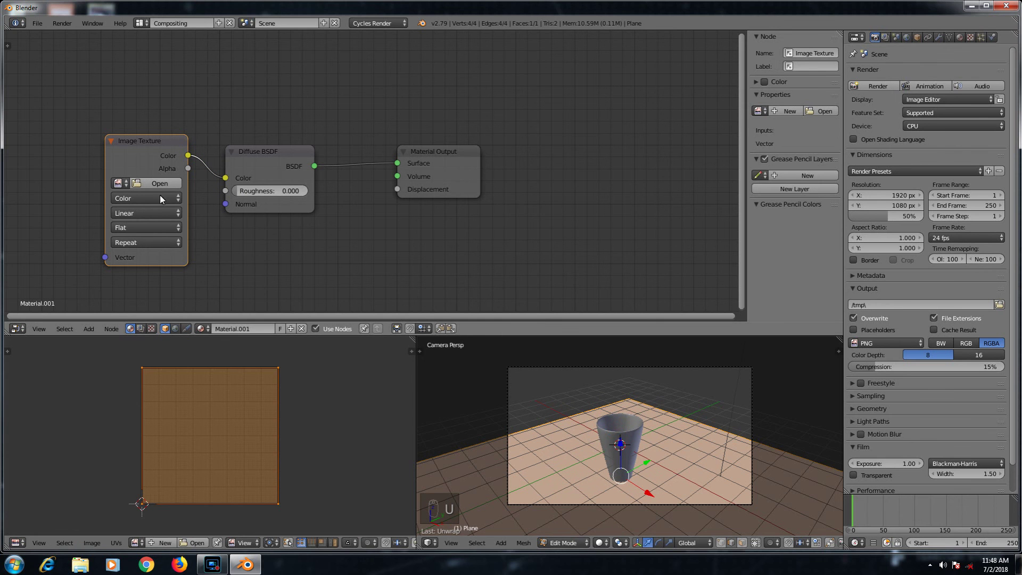
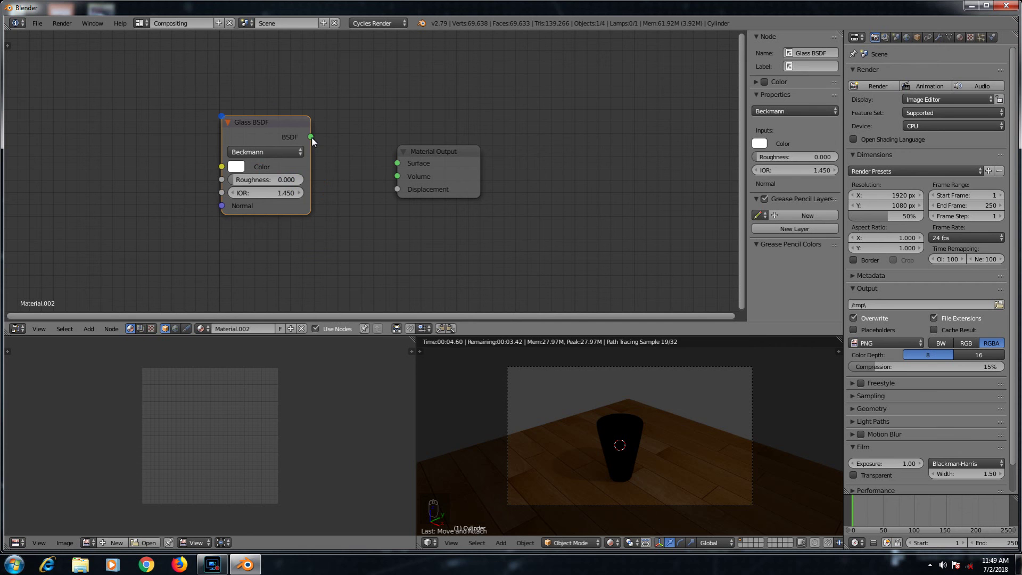
# Step: Connect the cup's Glass BSDF to its Material Output, then select the floor plane's node tree
pyautogui.moveTo(443, 127); pyautogui.dragTo(494, 473)
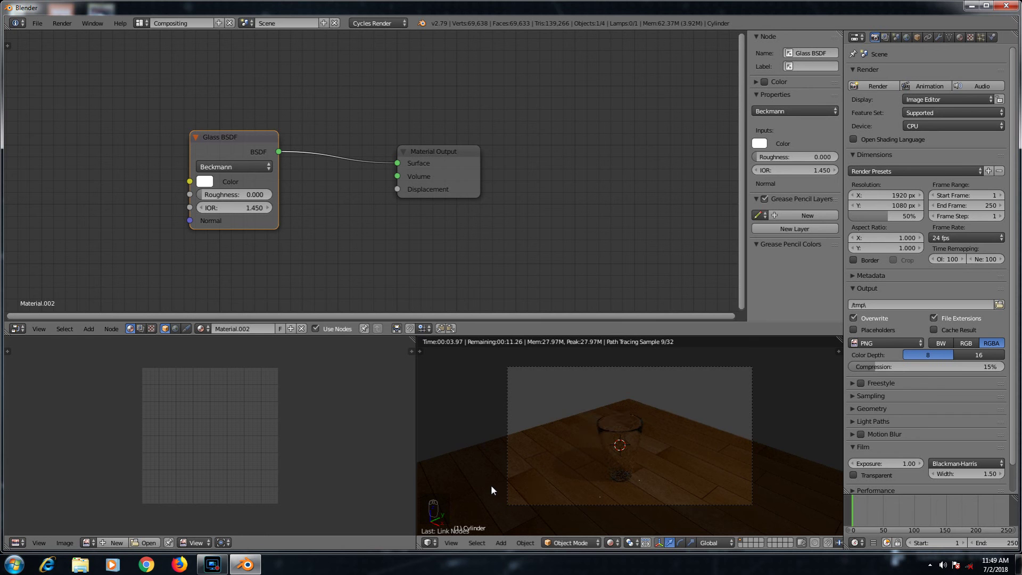
pyautogui.press('shift+z')
pyautogui.rightClick(470, 452)
pyautogui.click(458, 446)
pyautogui.press('shift+z')
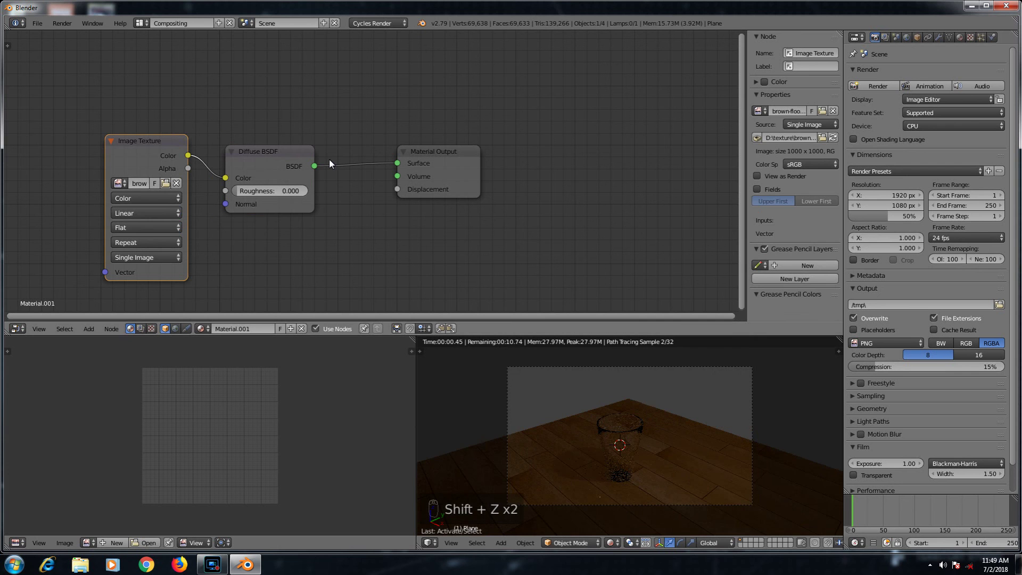
# Step: Insert a Mix Shader before the output, mixing the Diffuse BSDF with a new Glass BSDF
pyautogui.moveTo(311, 118); pyautogui.dragTo(414, 211)
pyautogui.press('shift+a')
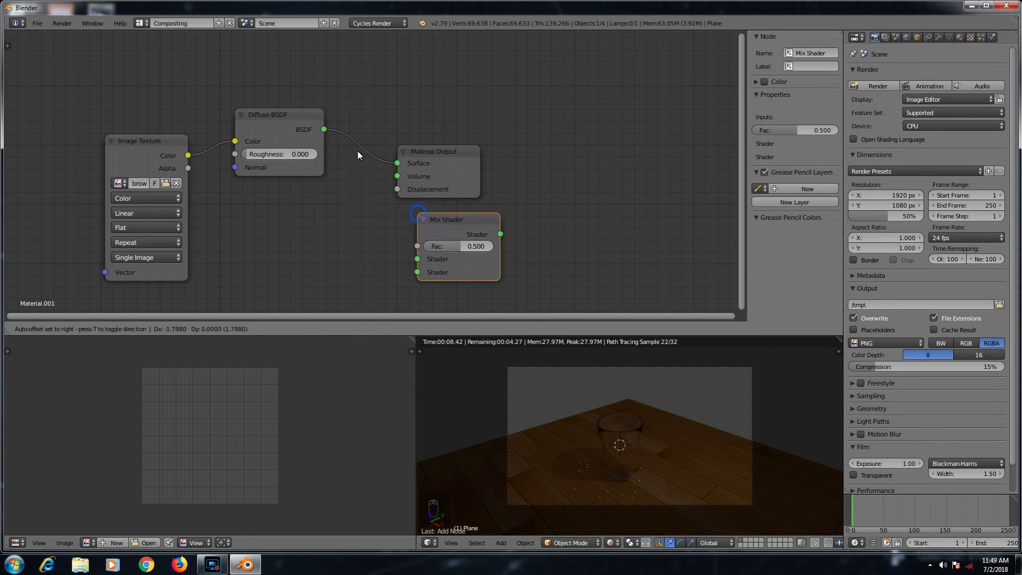
pyautogui.moveTo(403, 181); pyautogui.dragTo(347, 280)
pyautogui.press('shift+a')
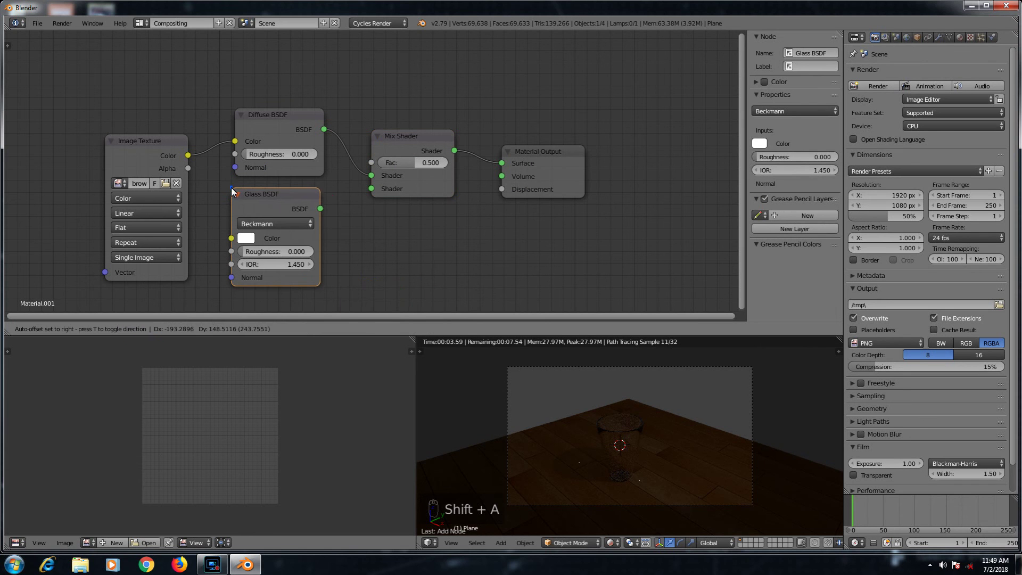
pyautogui.moveTo(348, 196); pyautogui.dragTo(373, 193)
pyautogui.moveTo(263, 64); pyautogui.dragTo(251, 63)
# Step: Drive the mix factor with a Layer Weight Facing output at blend 0.140, then return to the 3D layout
pyautogui.press('shift+a')
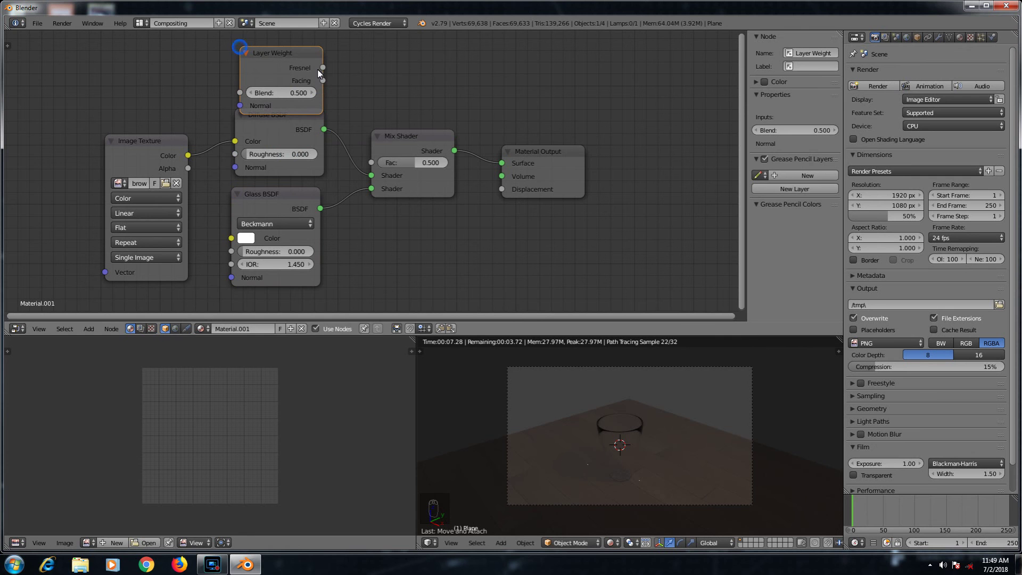
pyautogui.moveTo(346, 95); pyautogui.dragTo(269, 91)
pyautogui.moveTo(296, 96); pyautogui.dragTo(296, 95)
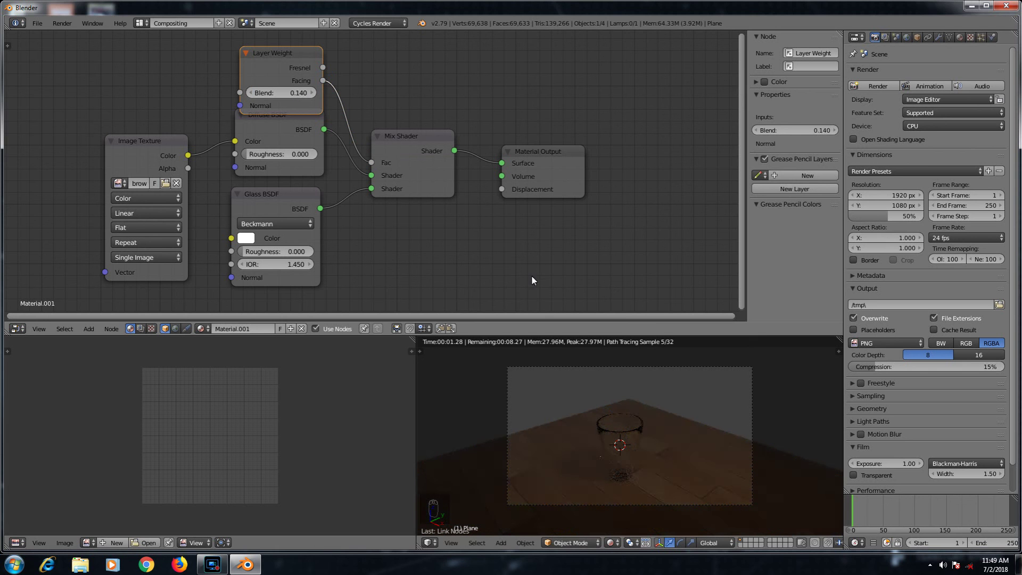
pyautogui.moveTo(252, 26); pyautogui.dragTo(547, 377)
# Step: Add a Hemi lamp and raise it above the cup using front and side views
pyautogui.press('a')
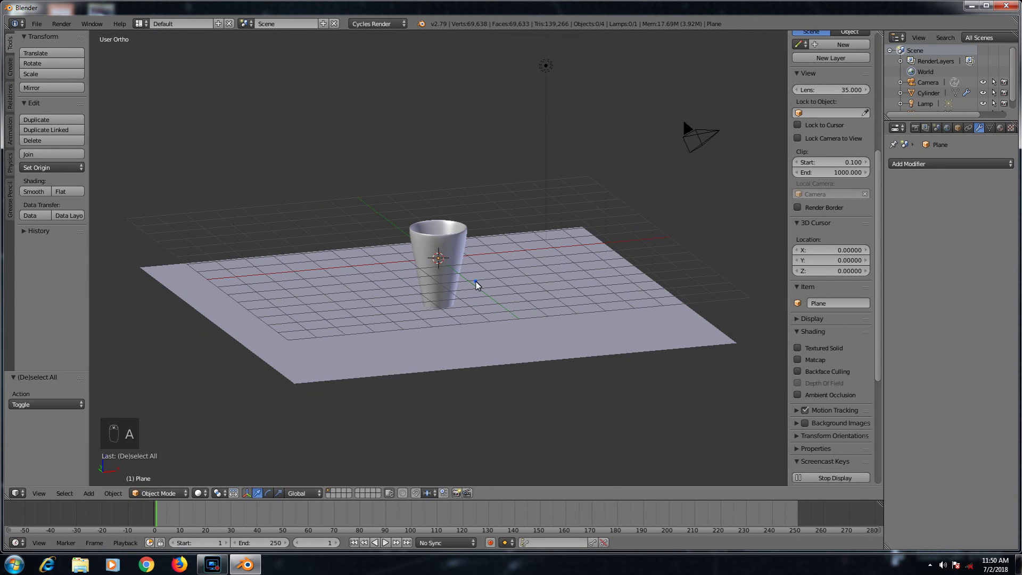
pyautogui.moveTo(497, 296); pyautogui.dragTo(408, 156)
pyautogui.press('KP_1')
pyautogui.press('shift+a')
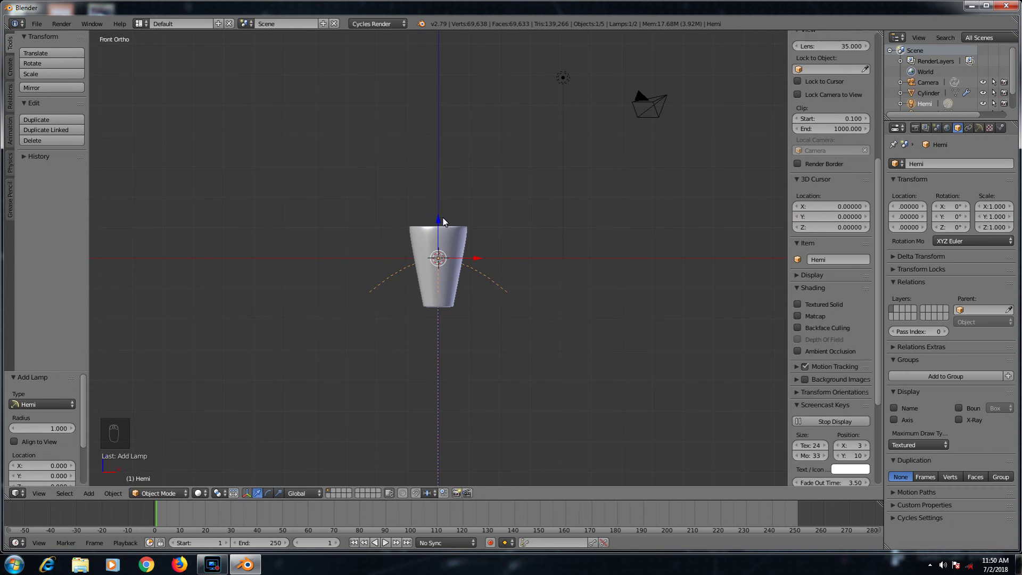
pyautogui.moveTo(433, 123); pyautogui.dragTo(468, 196)
pyautogui.press('KP_3')
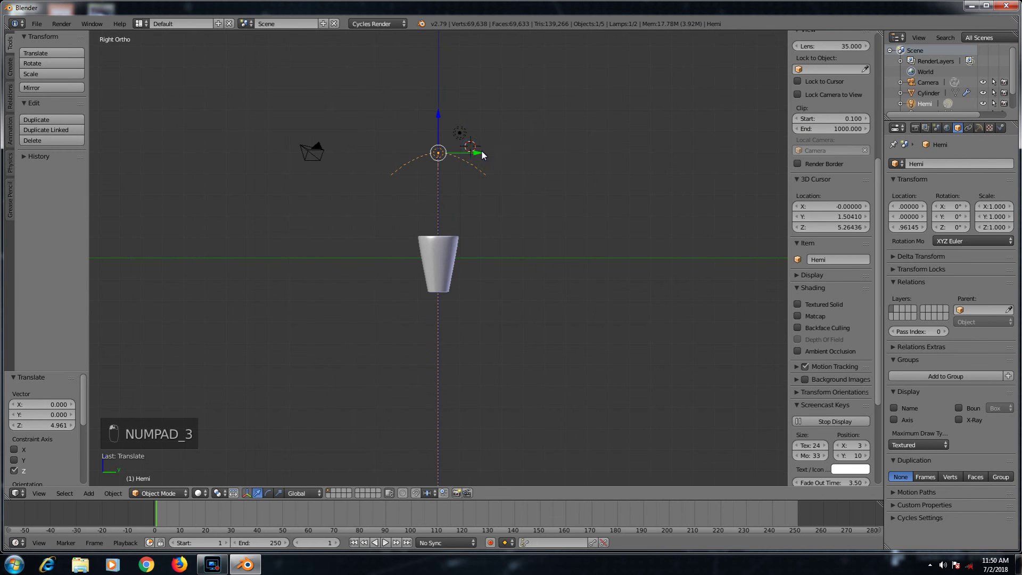
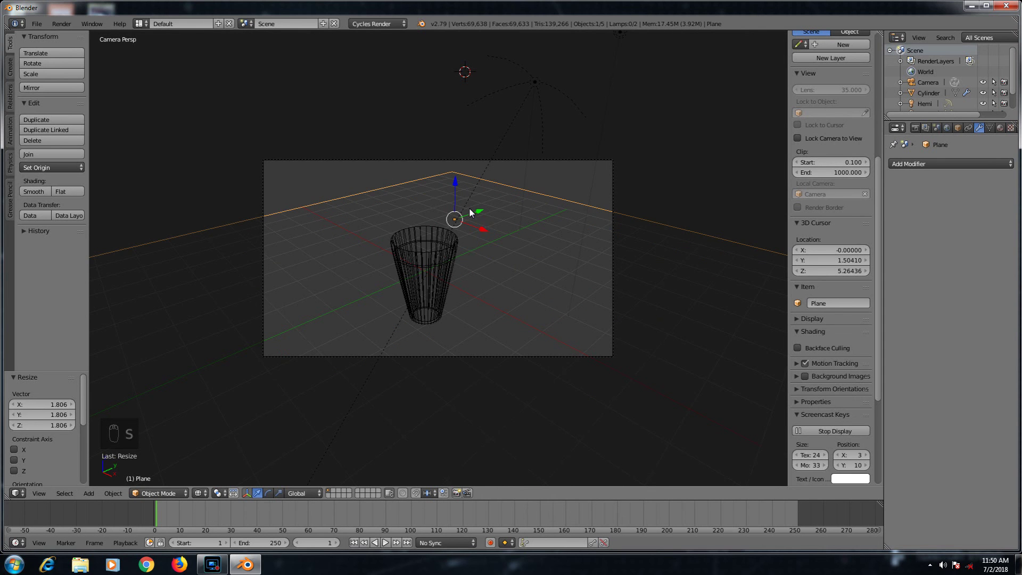
# Step: Adjust the position from the top view and preview the camera view as rendered
pyautogui.press('KP_7')
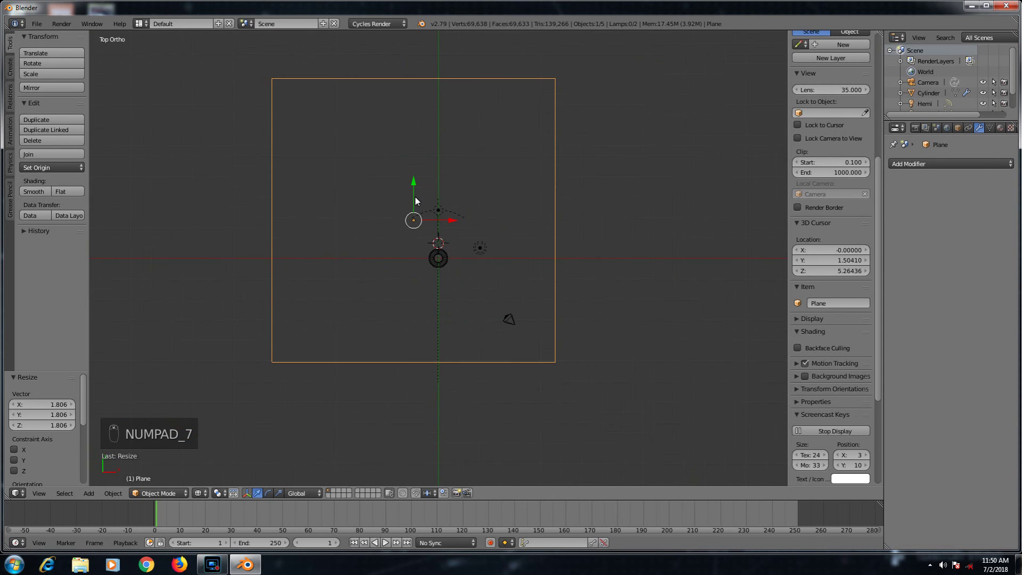
pyautogui.moveTo(417, 194); pyautogui.dragTo(463, 292)
pyautogui.press('KP_0')
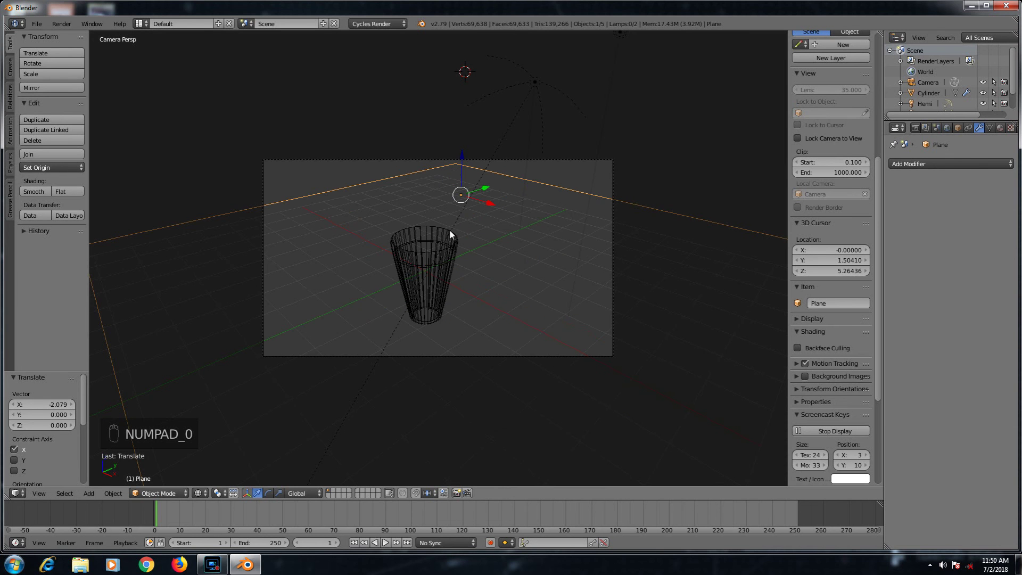
pyautogui.press('shift+z')
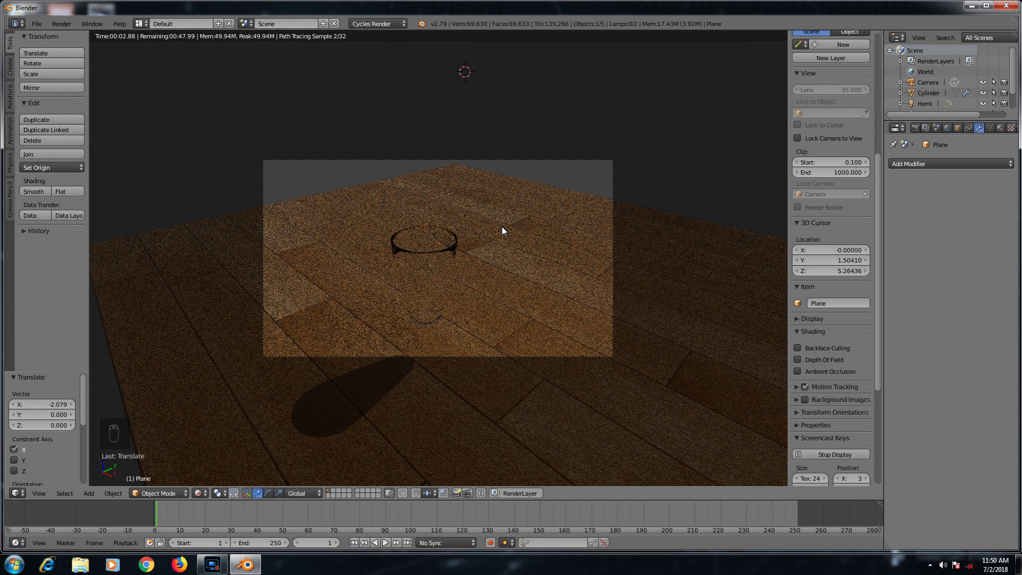
# Step: Tweak the position from the front, then check the rendered camera preview again
pyautogui.press('KP_1')
pyautogui.press('z')
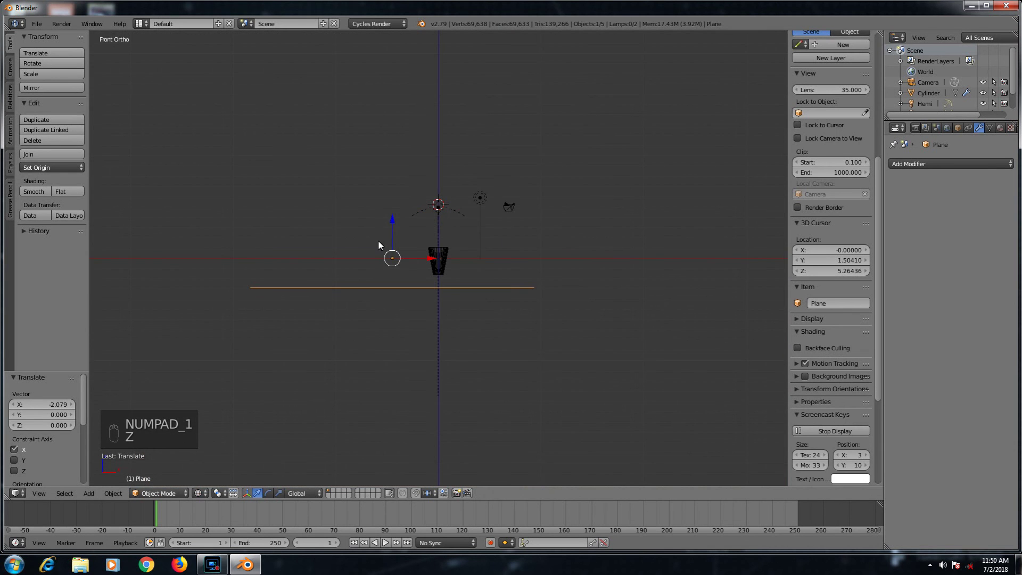
pyautogui.moveTo(393, 217); pyautogui.dragTo(390, 209)
pyautogui.press('KP_0')
pyautogui.press('shift+z')
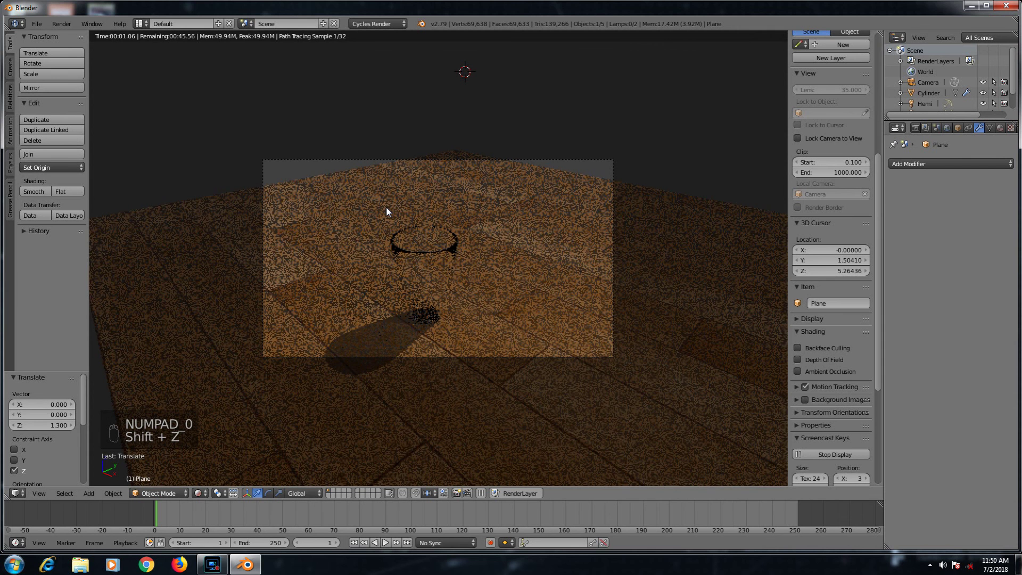